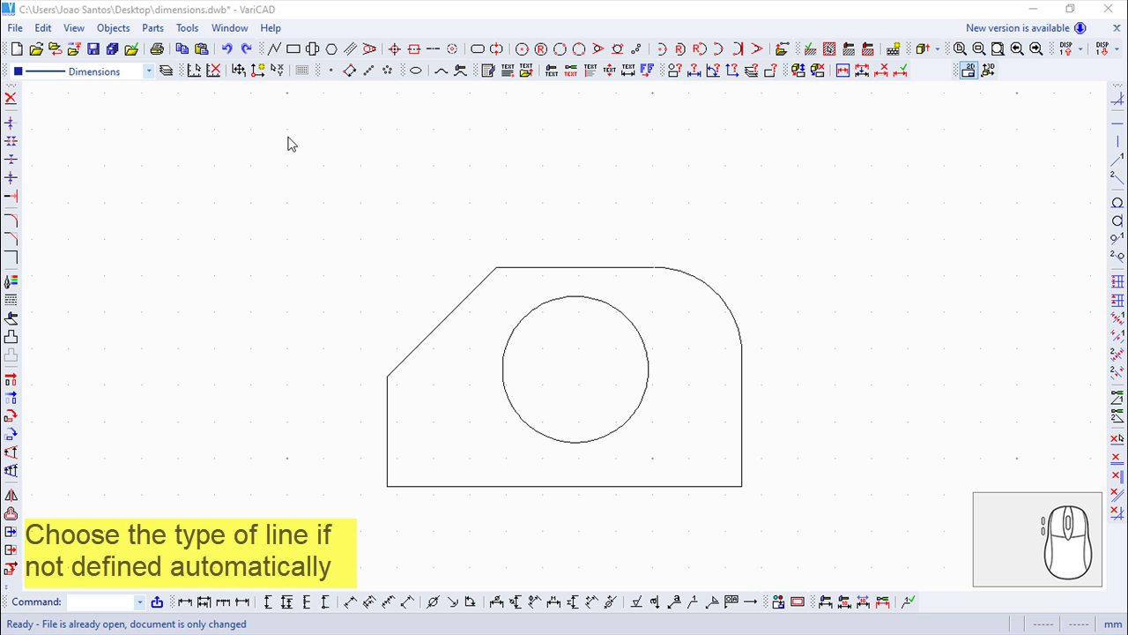
- Start the horizontal diameter dimension command from the predefined dimensions menu
left_click(115, 24)
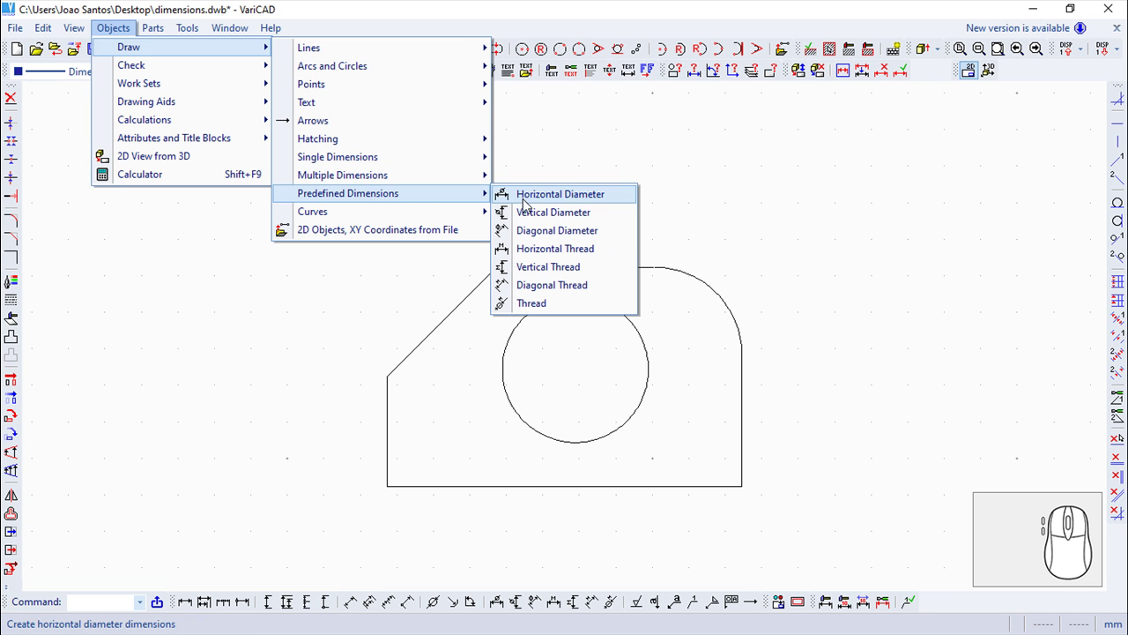
left_click(558, 255)
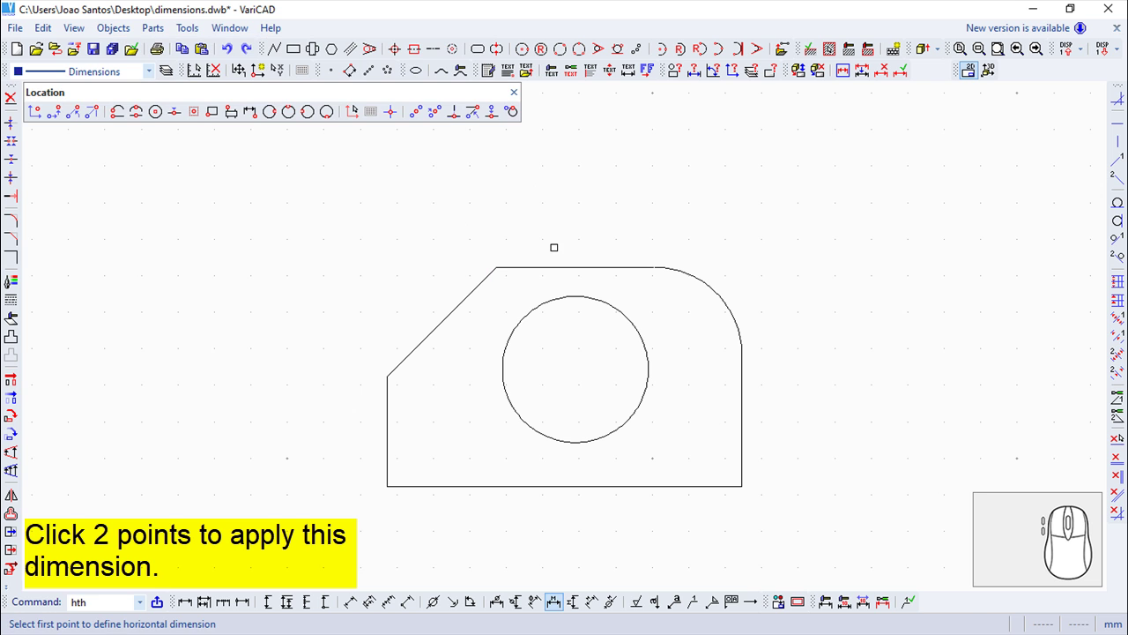